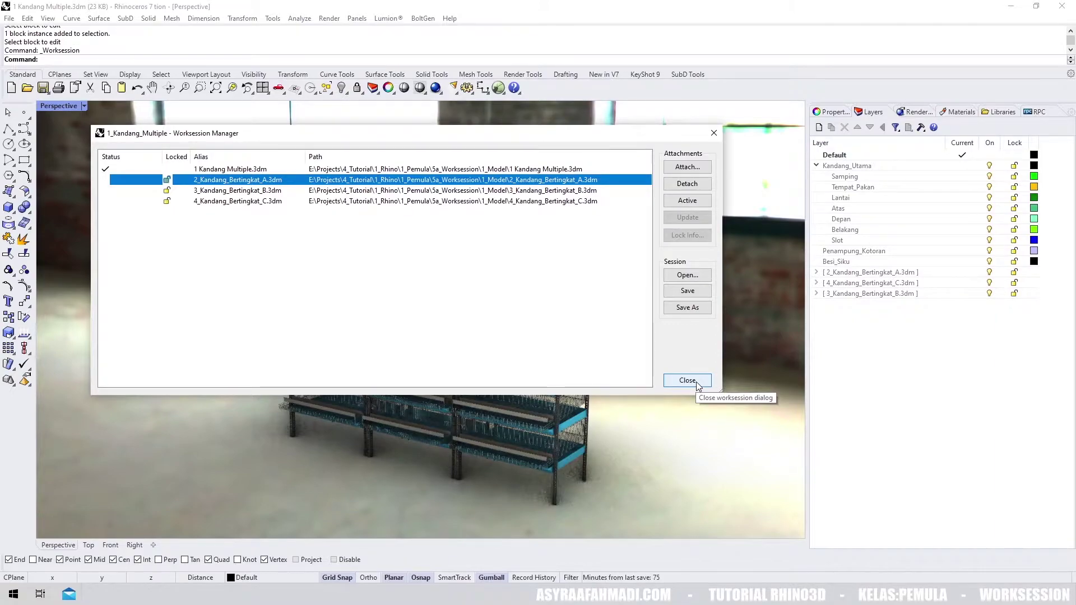
- Orbit the Perspective view around the rendered cage rack after closing the Worksession Manager
{"action": "right_click", "coordinate": [499, 279]}
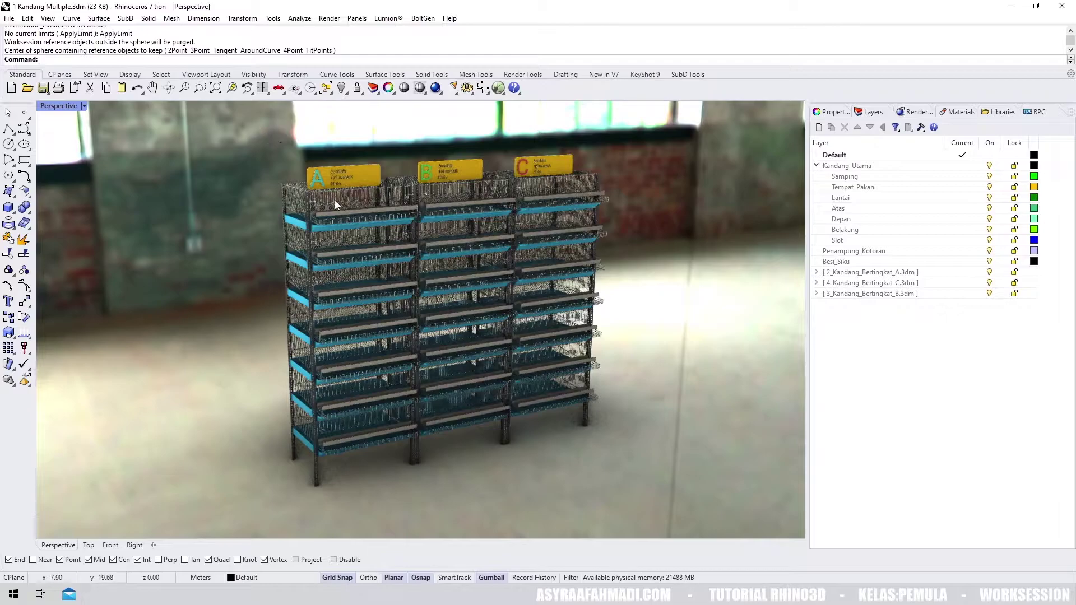
- Orbit around the rack's side and front, then swing in close to the cage units
{"action": "right_click", "coordinate": [360, 199]}
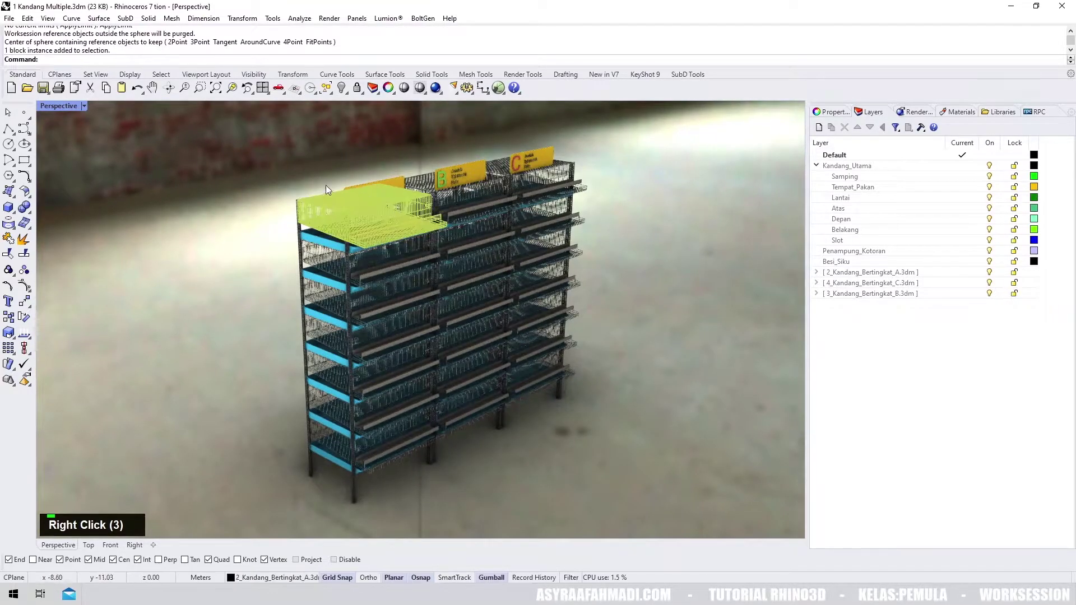
{"action": "right_click", "coordinate": [349, 180]}
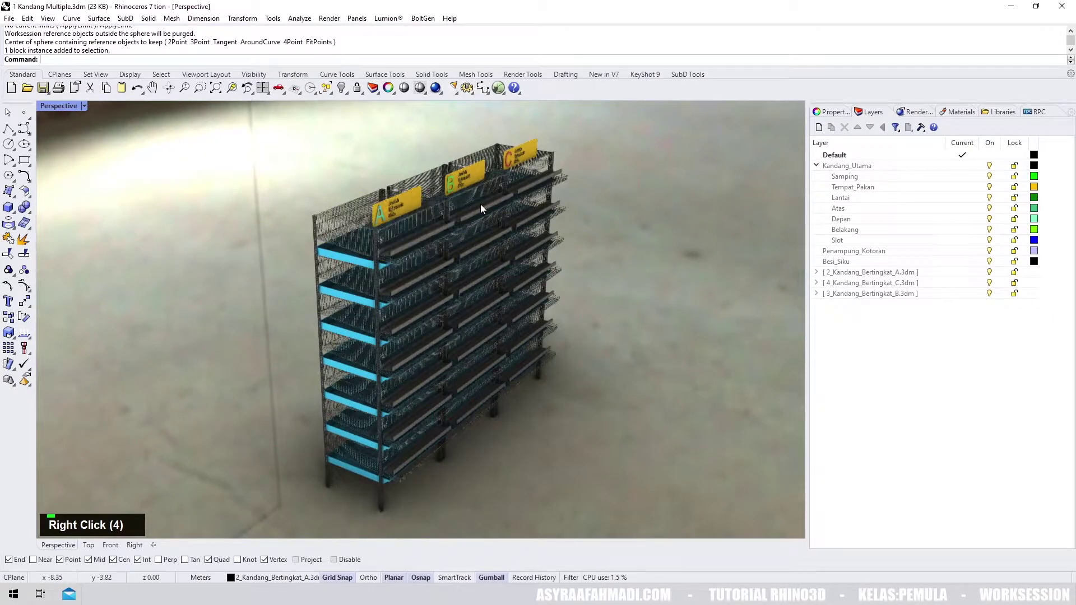
{"action": "right_click", "coordinate": [519, 202]}
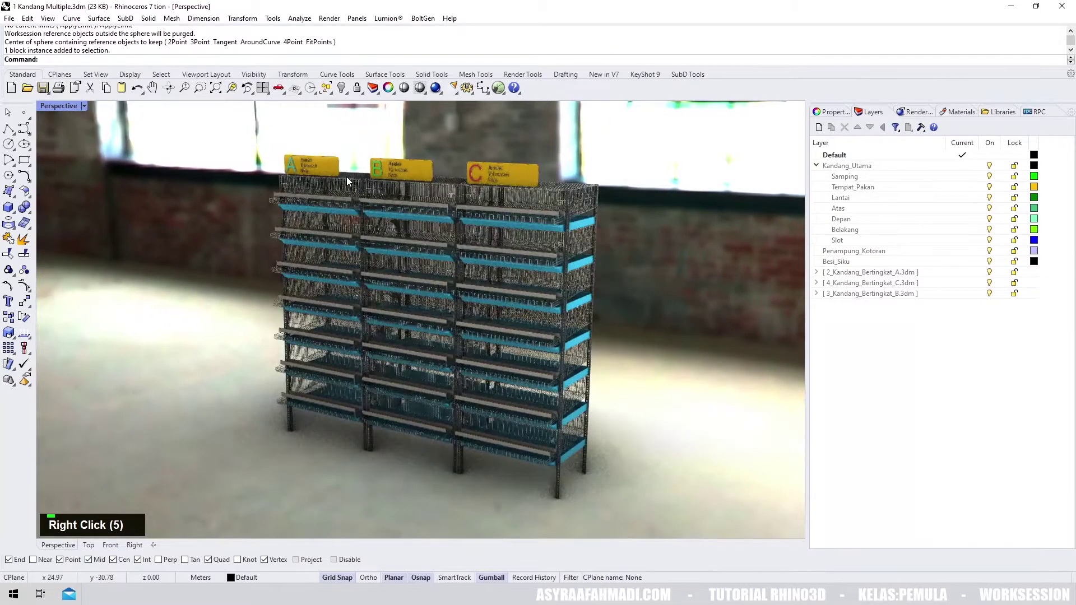
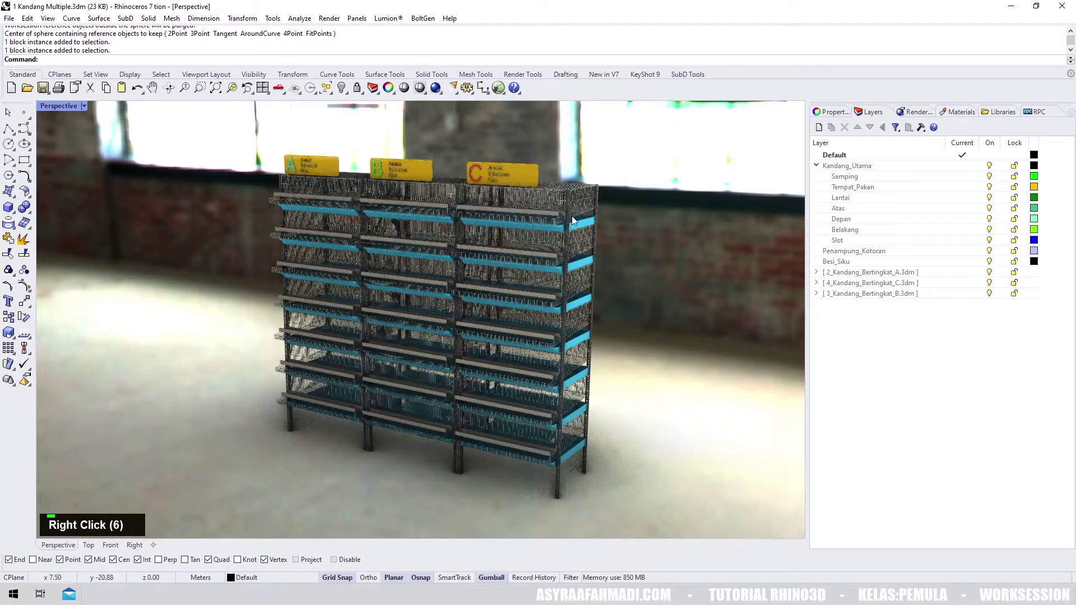
{"action": "right_click", "coordinate": [572, 213]}
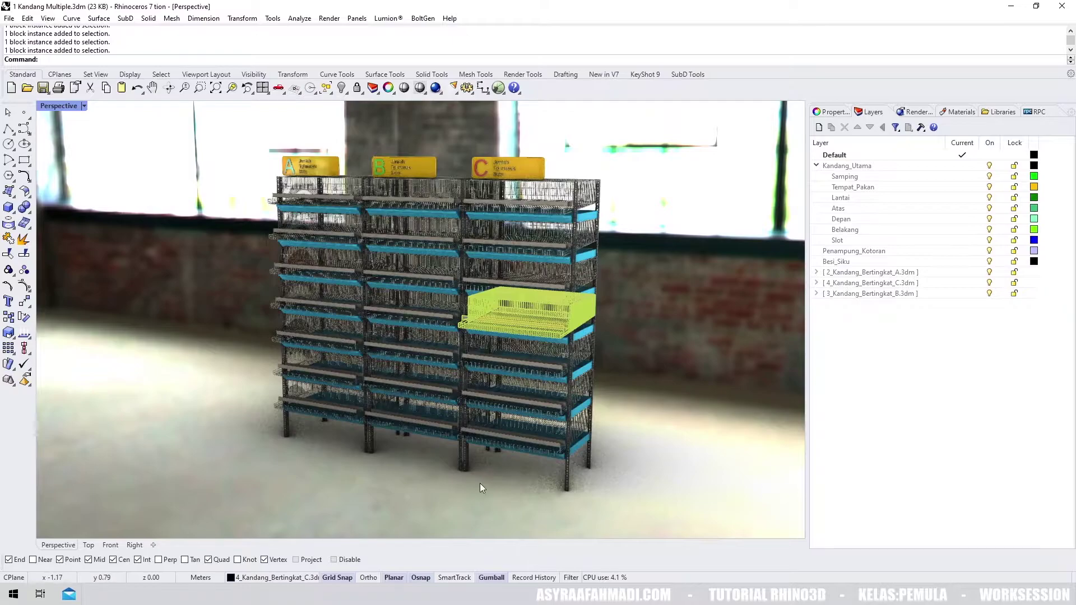
{"action": "right_click", "coordinate": [467, 439]}
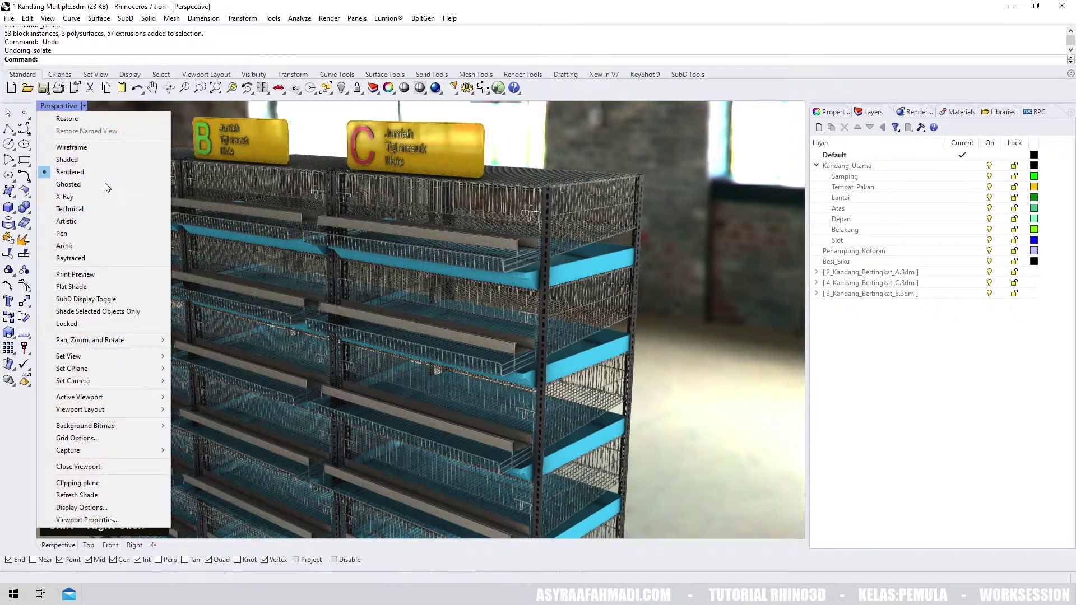
- Inspect the shaded, isolated cage unit and start inserting the 5_Tempat_Pakan_Extend file with Ctrl+I
{"action": "right_click", "coordinate": [643, 244]}
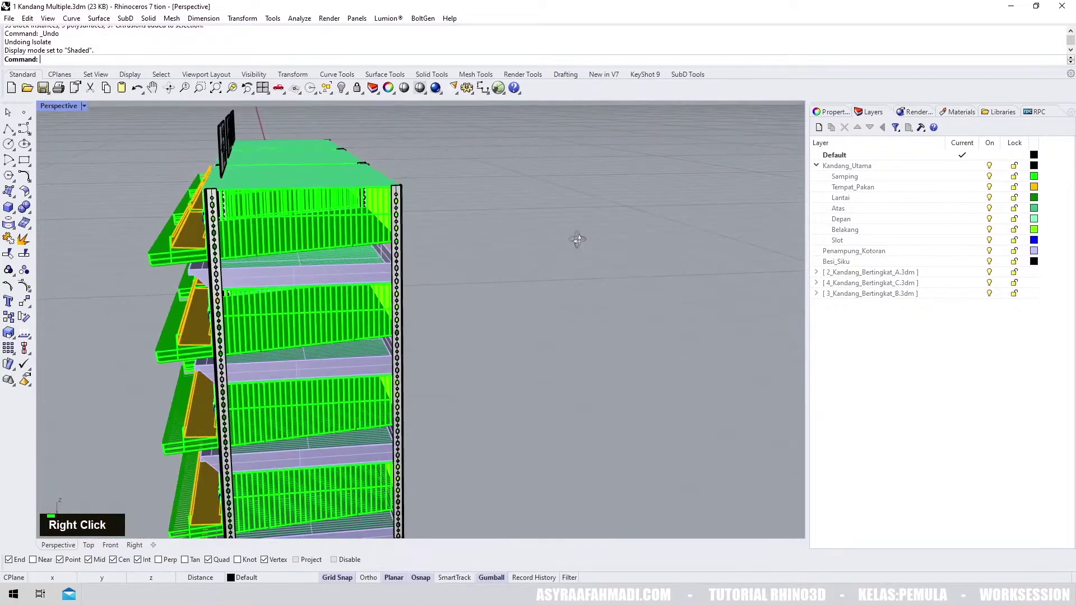
{"action": "right_click", "coordinate": [462, 254]}
{"action": "right_click", "coordinate": [464, 250]}
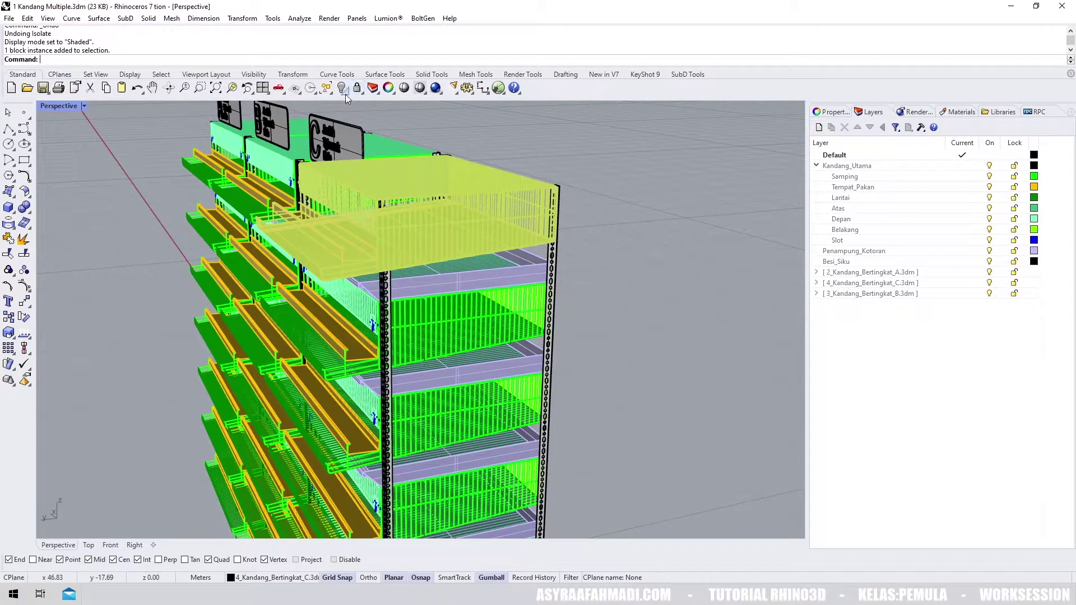
{"action": "right_click", "coordinate": [399, 271]}
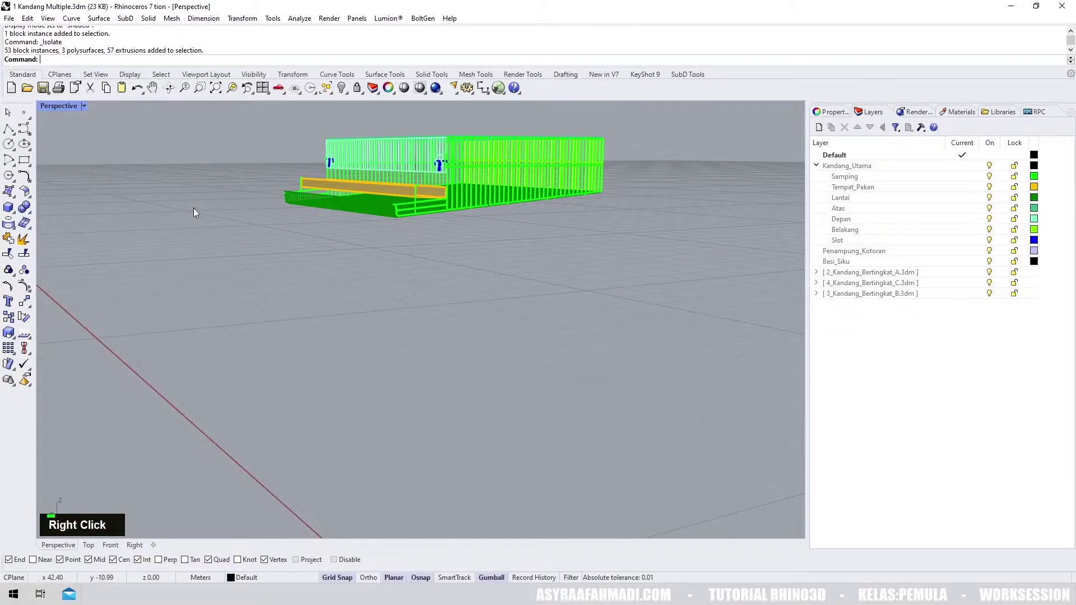
{"action": "right_click", "coordinate": [198, 211]}
{"action": "key", "text": "ctrl+i"}
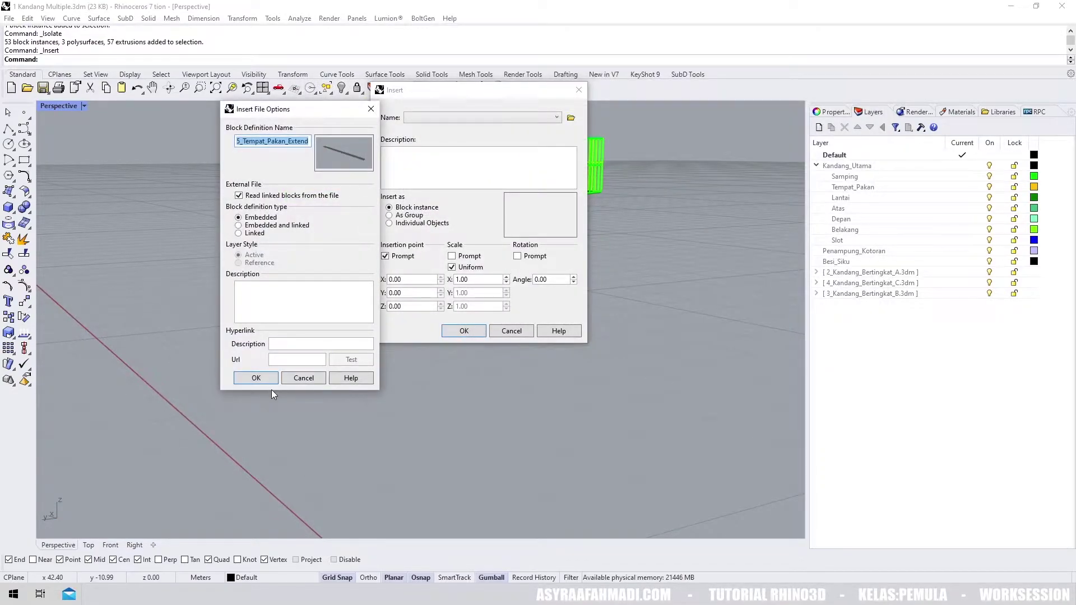
- Insert the extended feed trough block, snapping its insertion point to the isolated cage's trough corner
{"action": "scroll", "scroll_direction": "up", "scroll_amount": 3}
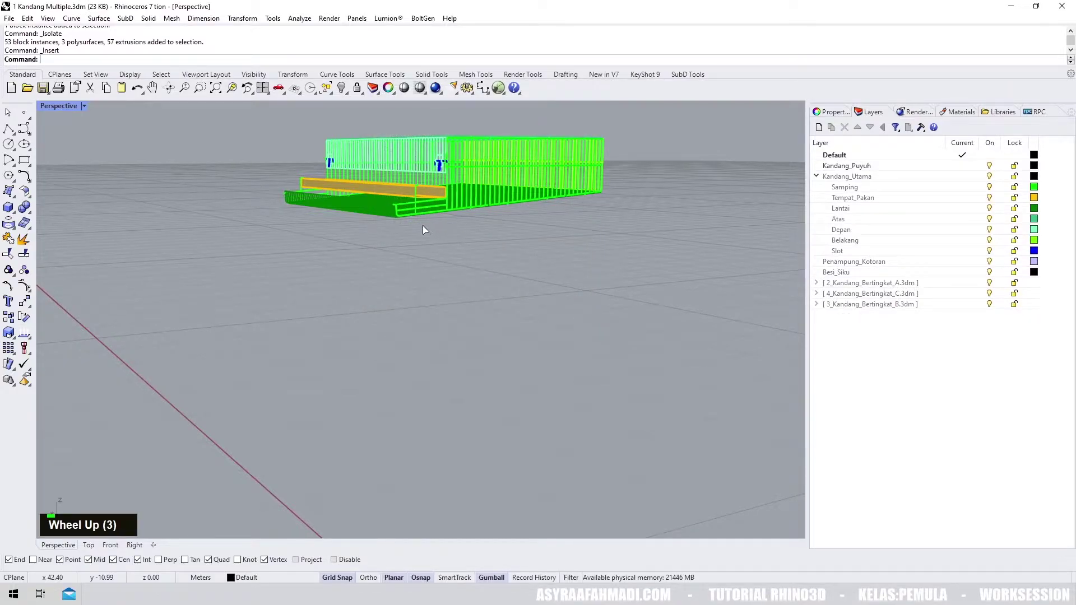
{"action": "scroll", "scroll_direction": "down", "scroll_amount": 3}
{"action": "scroll", "scroll_direction": "down", "scroll_amount": 3}
{"action": "scroll", "scroll_direction": "up", "scroll_amount": 3}
{"action": "scroll", "scroll_direction": "up", "scroll_amount": 3}
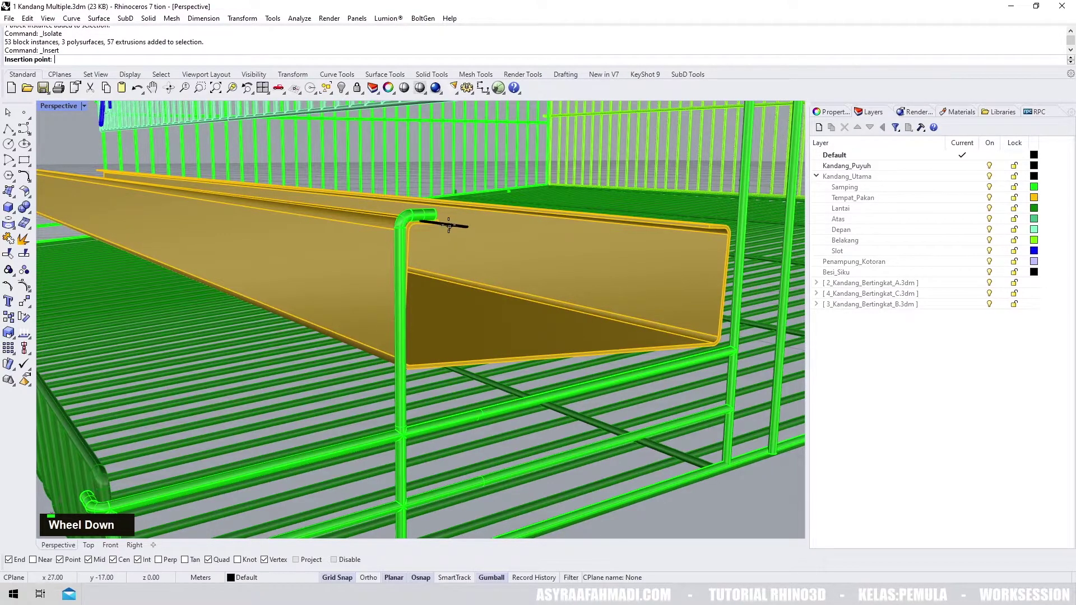
{"action": "scroll", "scroll_direction": "down", "scroll_amount": 3}
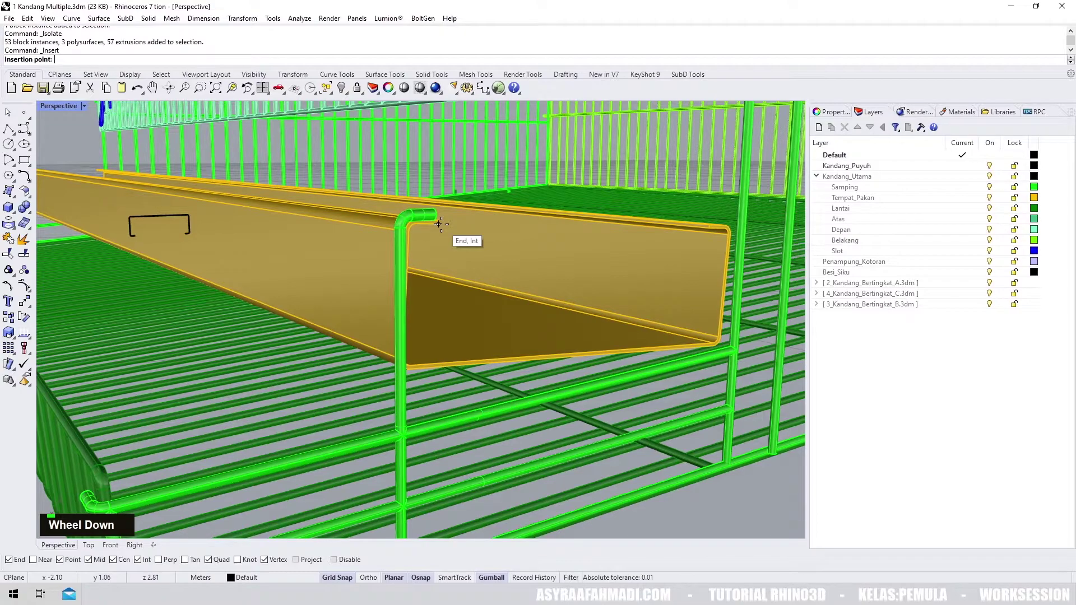
{"action": "scroll", "scroll_direction": "down", "scroll_amount": 3}
{"action": "right_click", "coordinate": [559, 273]}
{"action": "scroll", "scroll_direction": "up", "scroll_amount": 3}
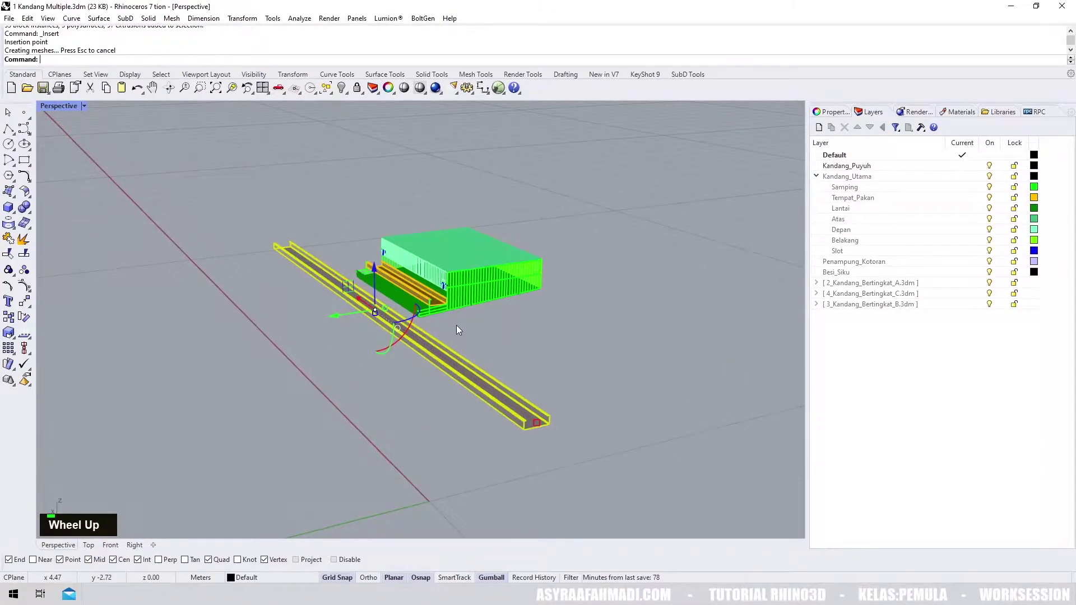
{"action": "right_click", "coordinate": [467, 325]}
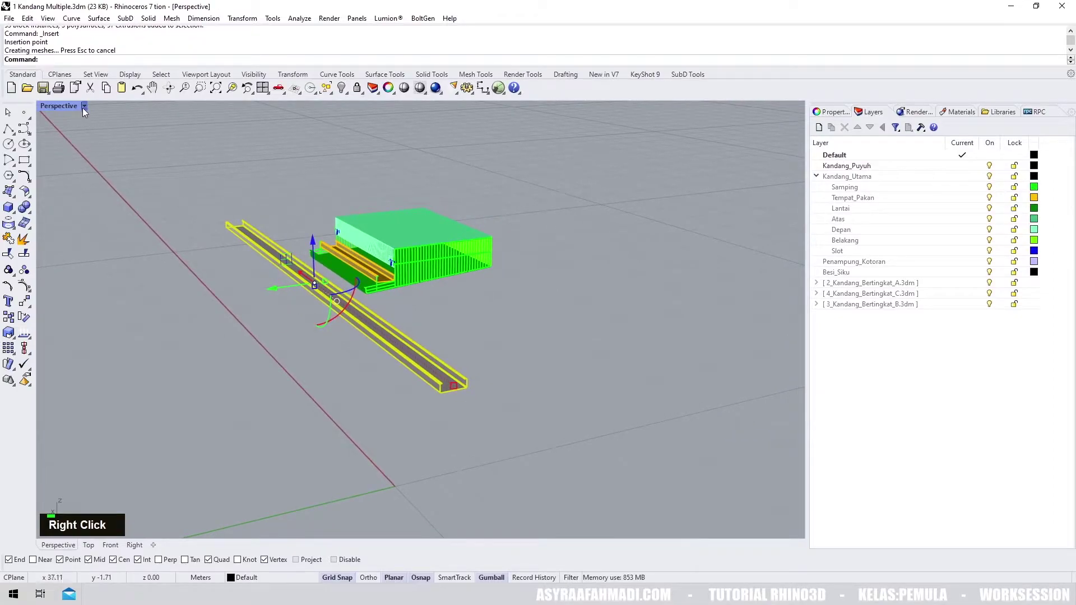
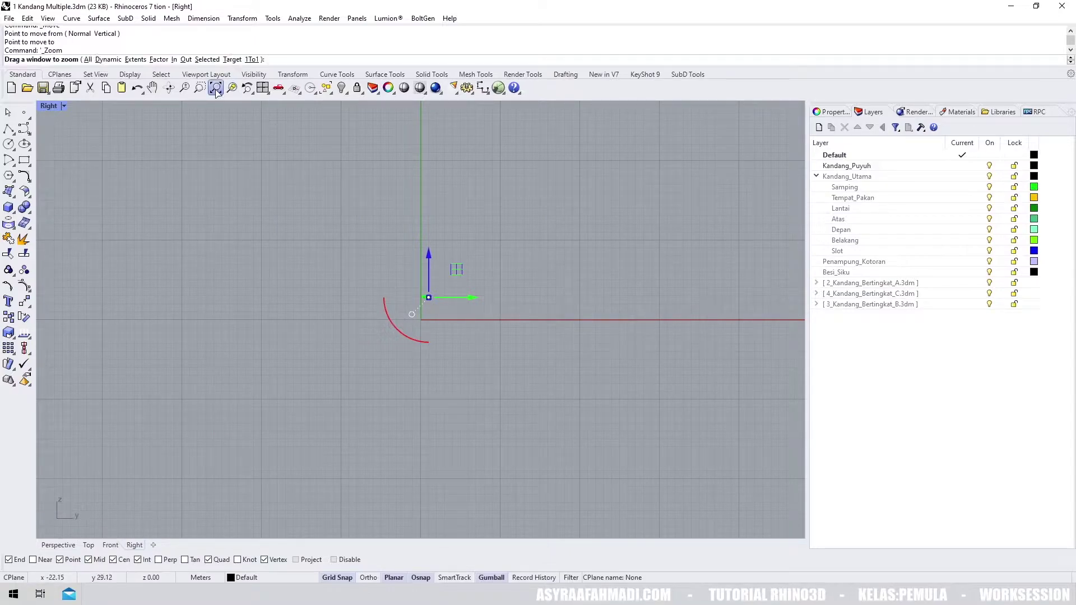
- Move and rotate the feed trough in Right view so it follows the cage trough's slope
{"action": "scroll", "scroll_direction": "up", "scroll_amount": 3}
{"action": "scroll", "scroll_direction": "up", "scroll_amount": 3}
{"action": "type", "text": "m"}
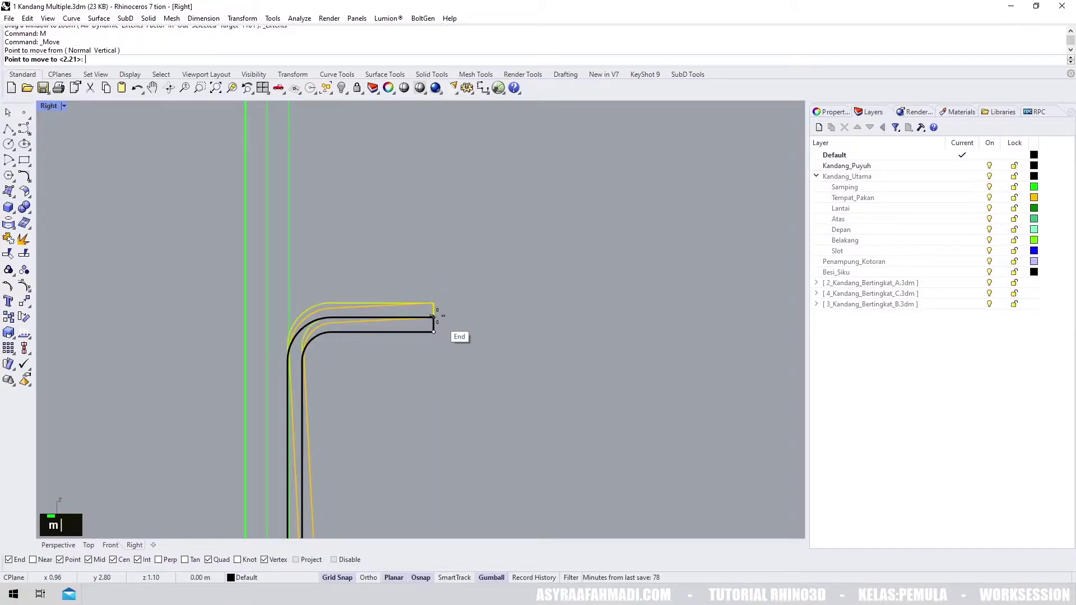
{"action": "scroll", "scroll_direction": "up", "scroll_amount": 3}
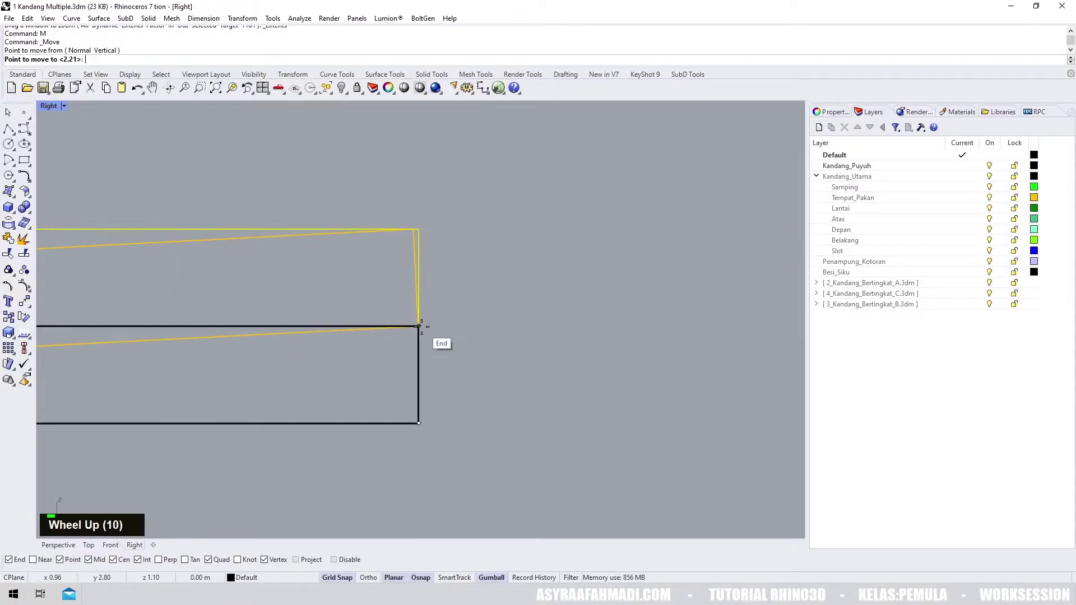
{"action": "scroll", "scroll_direction": "up", "scroll_amount": 3}
{"action": "type", "text": "rot"}
{"action": "key", "text": "Return"}
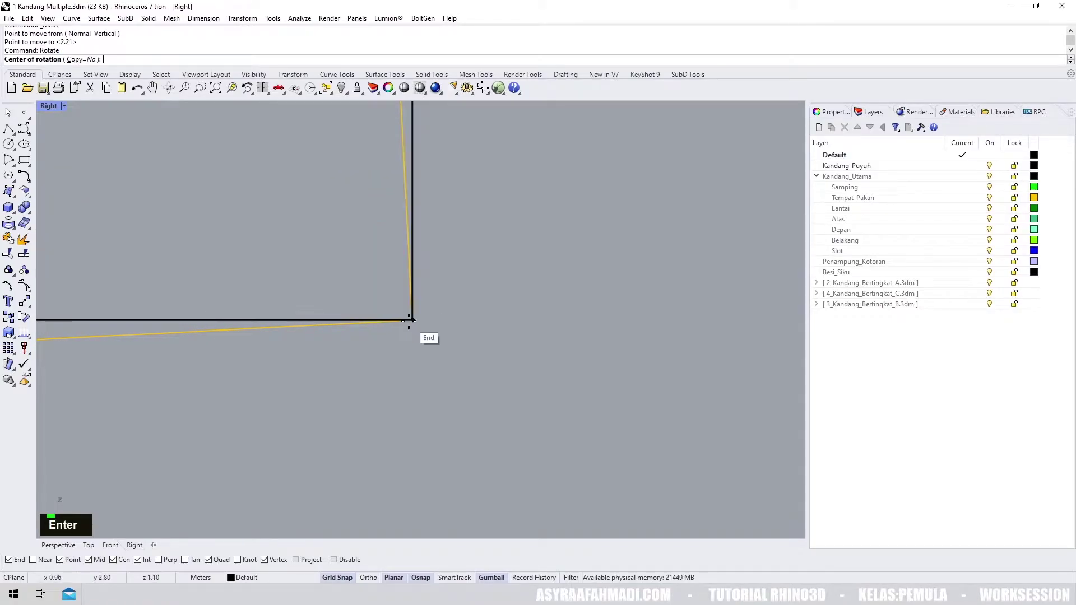
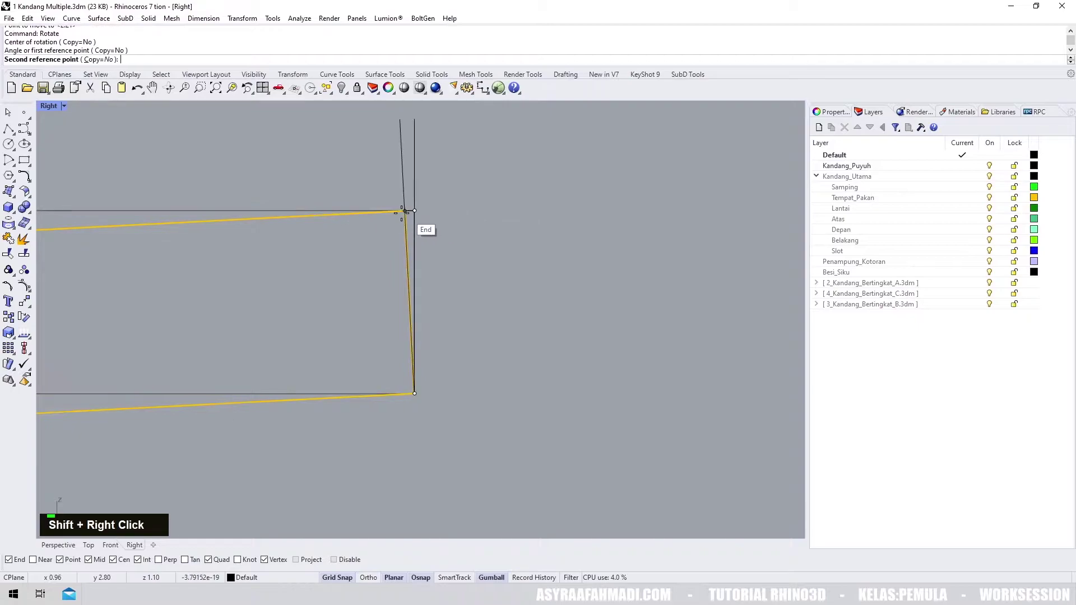
{"action": "scroll", "scroll_direction": "down", "scroll_amount": 3}
{"action": "scroll", "scroll_direction": "down", "scroll_amount": 3}
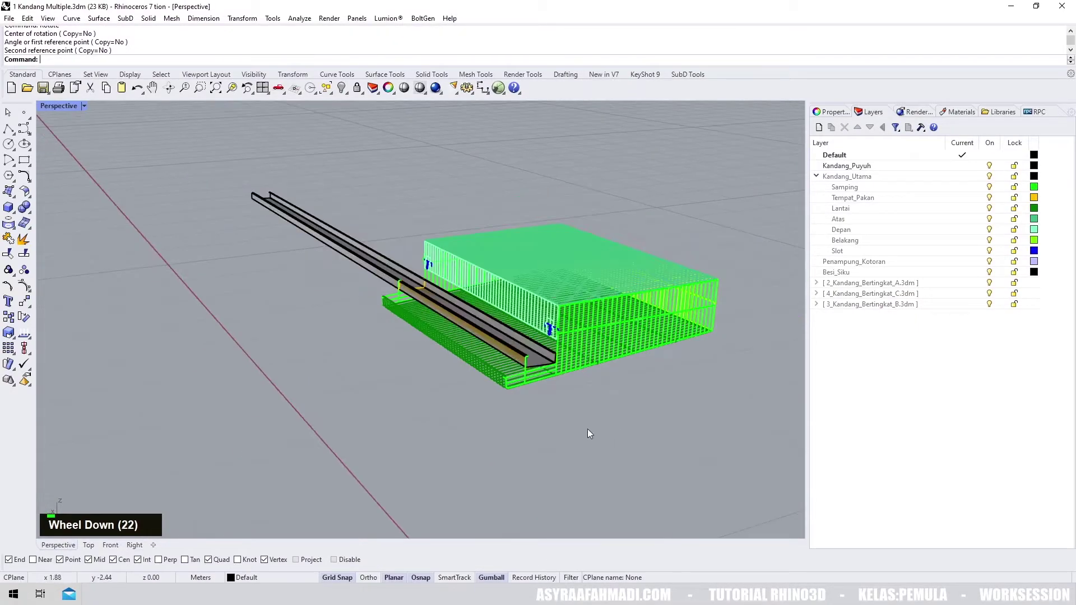
- Check the aligned trough in Perspective and show all hidden objects again
{"action": "right_click", "coordinate": [491, 348]}
{"action": "right_click", "coordinate": [607, 317]}
{"action": "scroll", "scroll_direction": "up", "scroll_amount": 3}
{"action": "right_click", "coordinate": [607, 299]}
{"action": "scroll", "scroll_direction": "down", "scroll_amount": 3}
{"action": "right_click", "coordinate": [502, 282]}
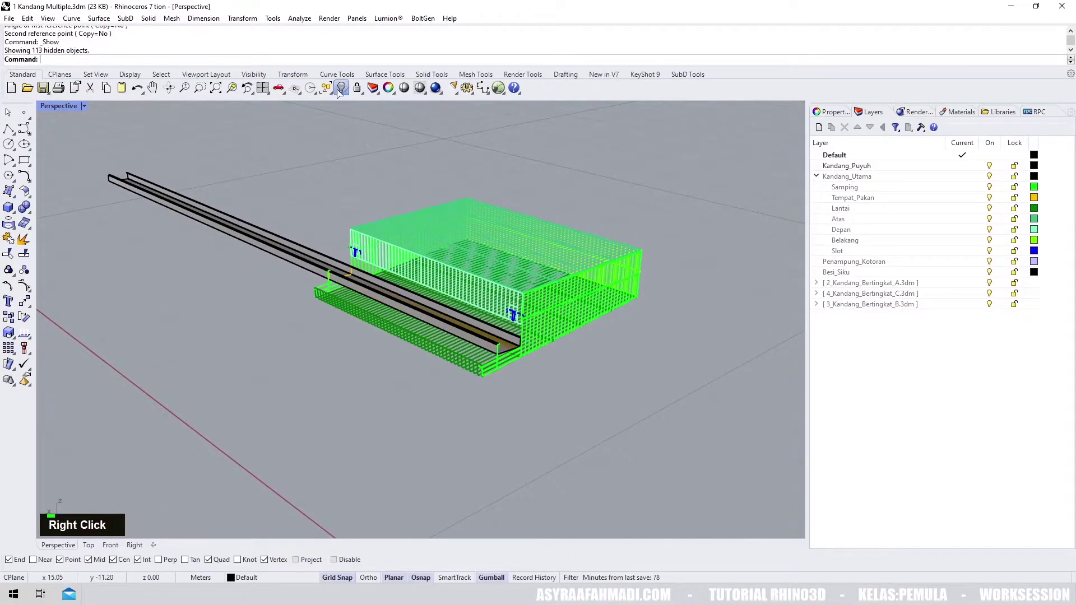
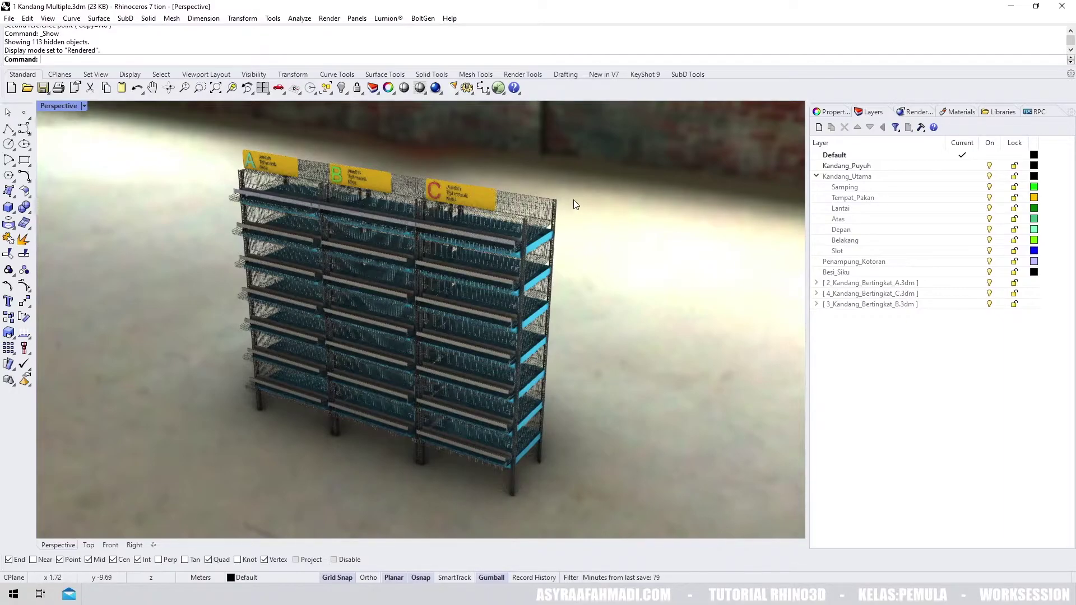
- Orbit to face the rack front and deselect the single top cage before window-selecting column C
{"action": "right_click", "coordinate": [556, 177]}
{"action": "scroll", "scroll_direction": "up", "scroll_amount": 3}
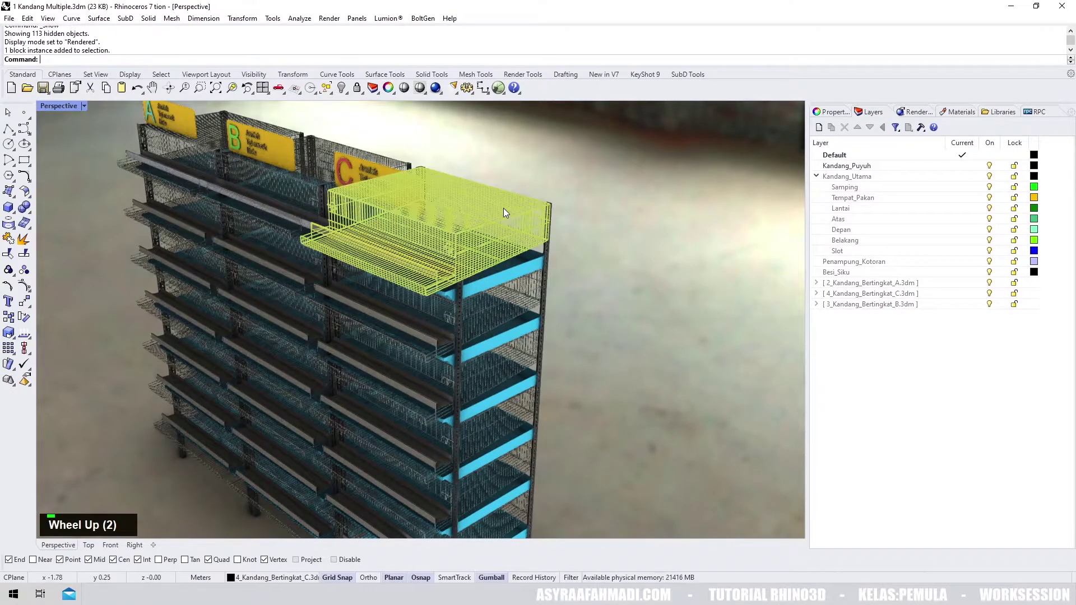
{"action": "scroll", "scroll_direction": "down", "scroll_amount": 3}
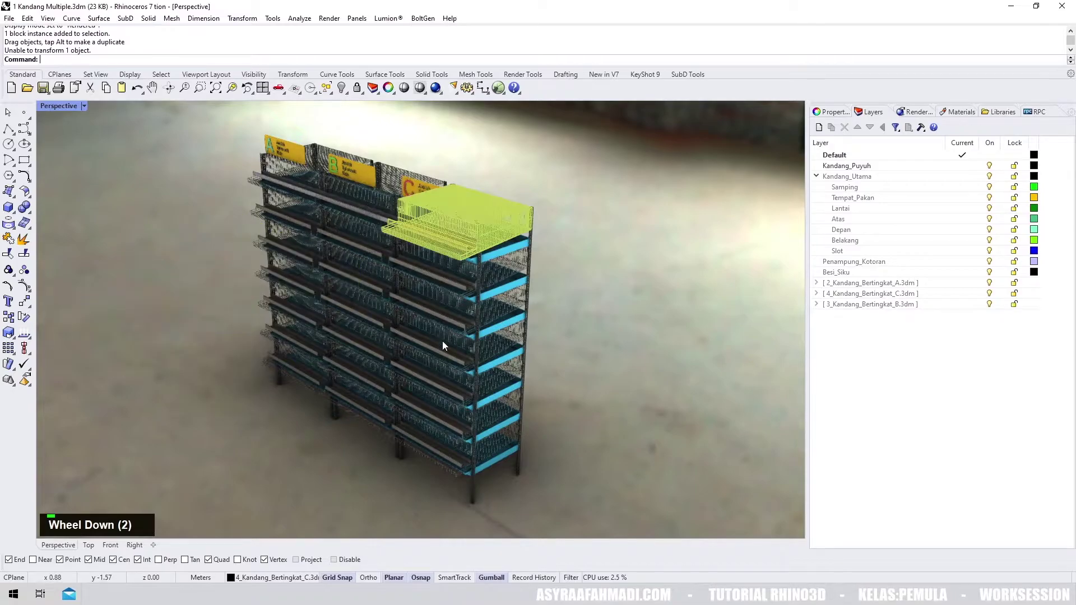
{"action": "scroll", "scroll_direction": "down", "scroll_amount": 3}
{"action": "scroll", "scroll_direction": "up", "scroll_amount": 3}
{"action": "scroll", "scroll_direction": "down", "scroll_amount": 3}
{"action": "right_click", "coordinate": [505, 201]}
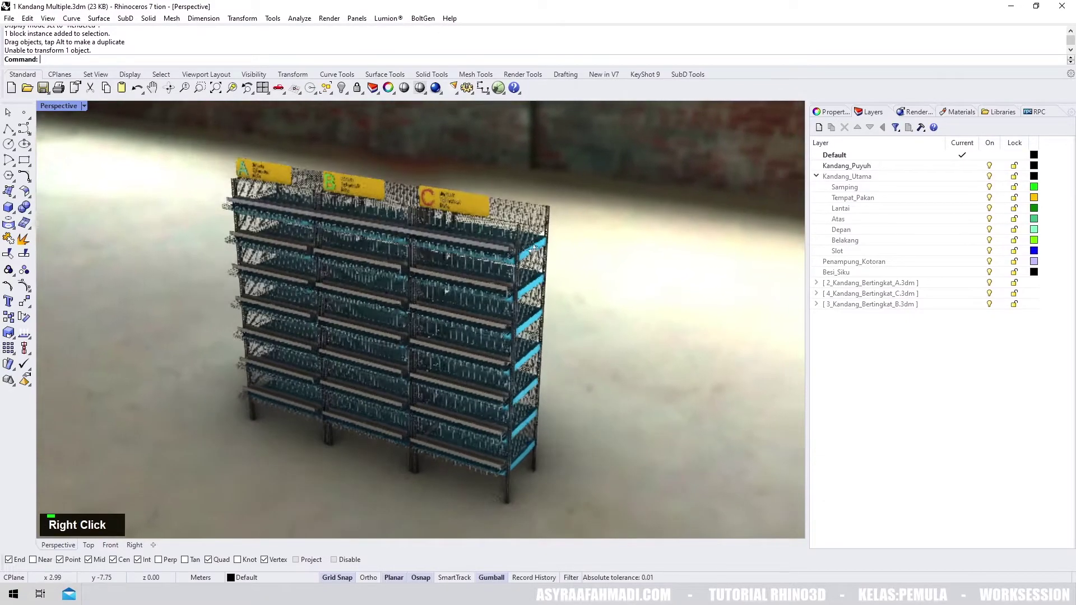
{"action": "right_click", "coordinate": [578, 243]}
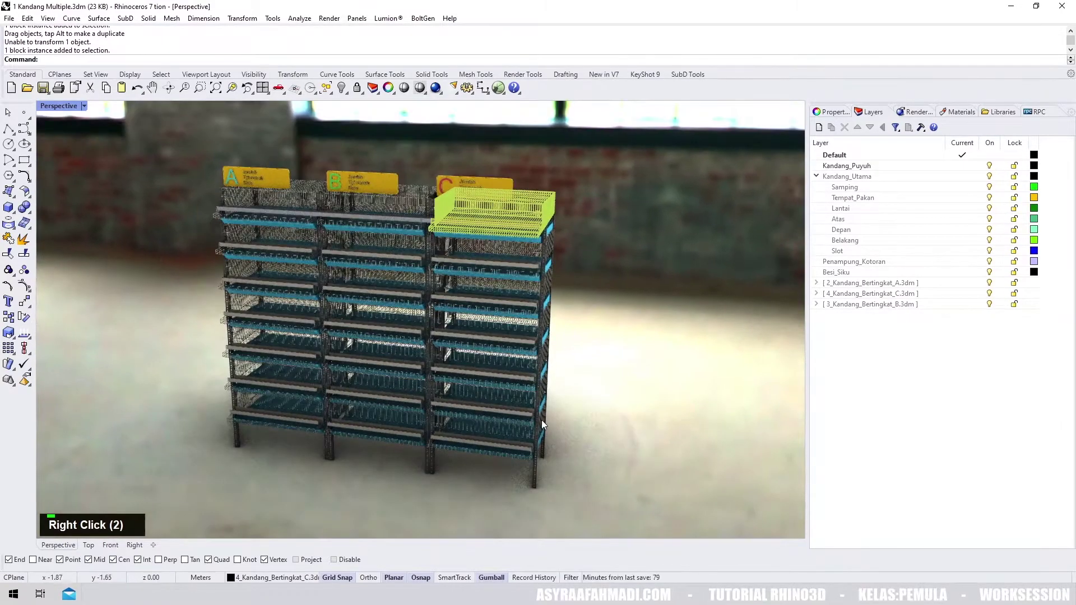
{"action": "right_click", "coordinate": [520, 458]}
{"action": "left_click", "coordinate": [521, 456]}
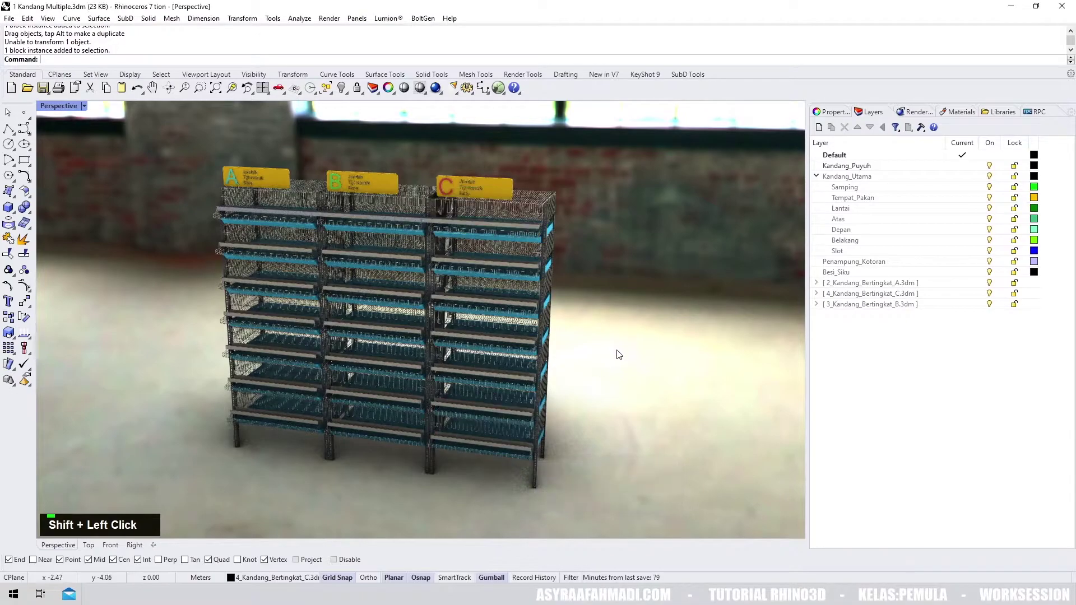
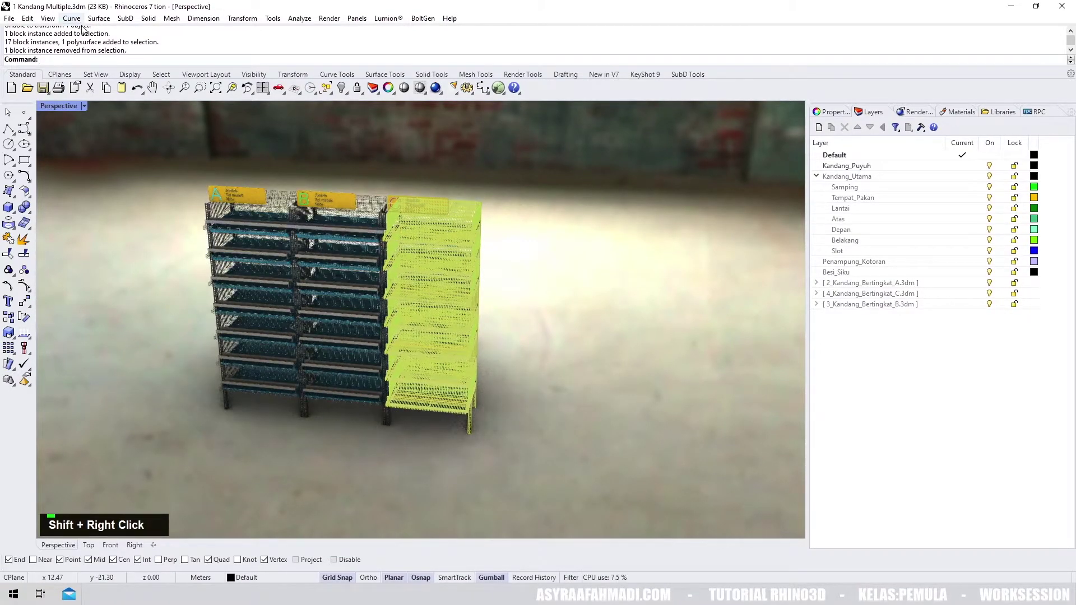
- Run the Copy command on the selected C column to duplicate it in place
{"action": "type", "text": "cop"}
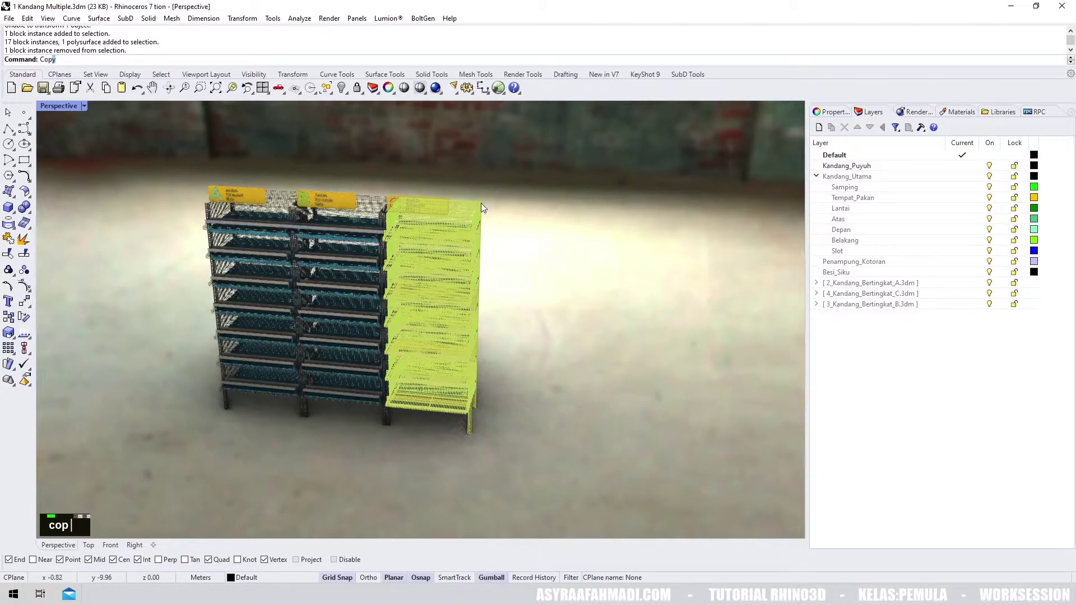
{"action": "key", "text": "Return"}
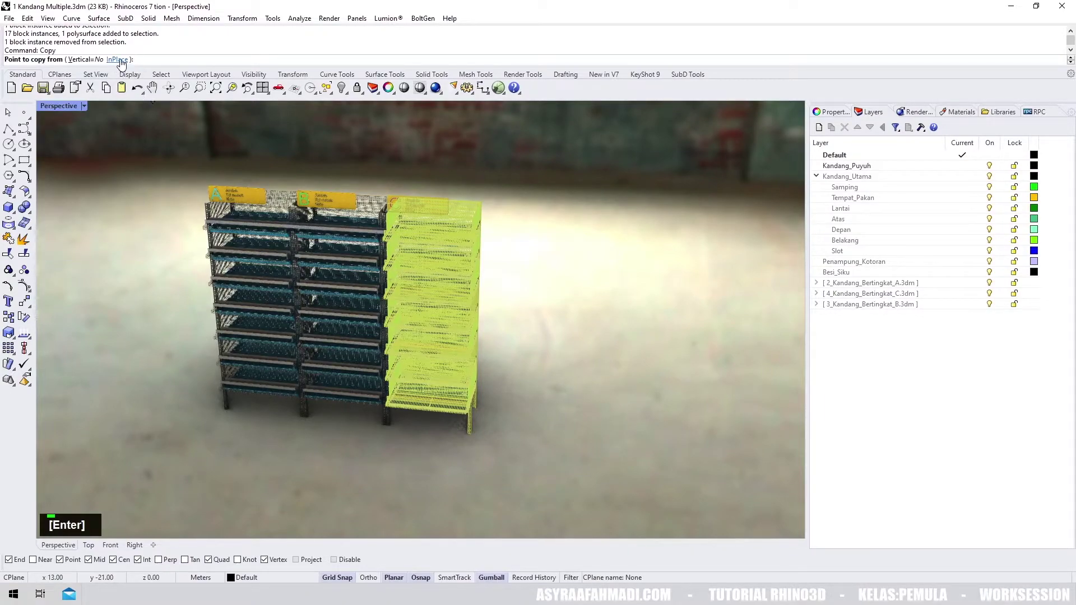
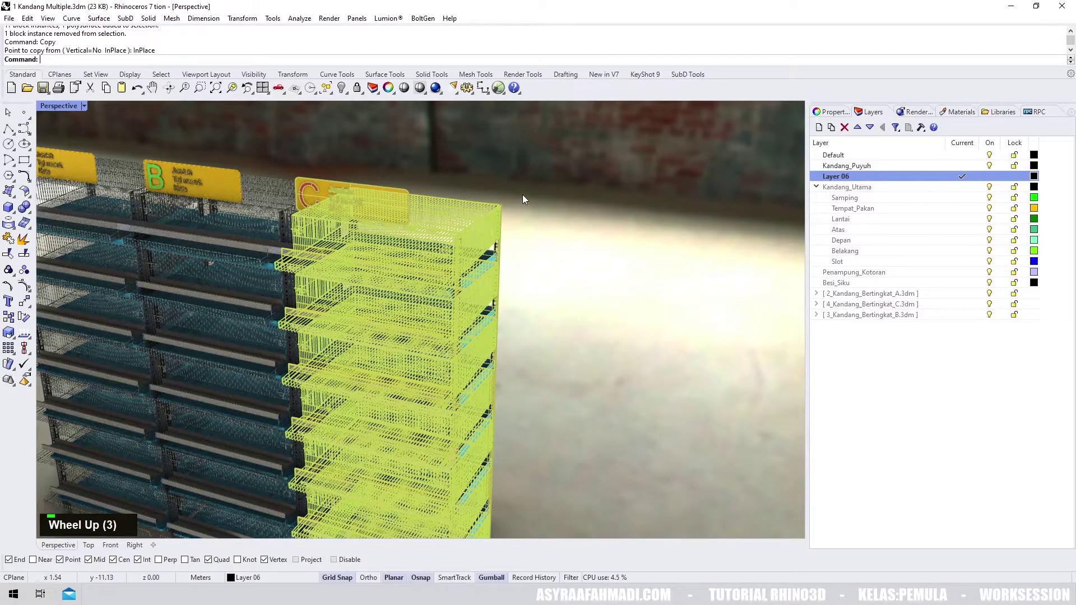
- Turn off the referenced cage file layers, leaving only the copied column, and close in on its top tier
{"action": "scroll", "scroll_direction": "down", "scroll_amount": 3}
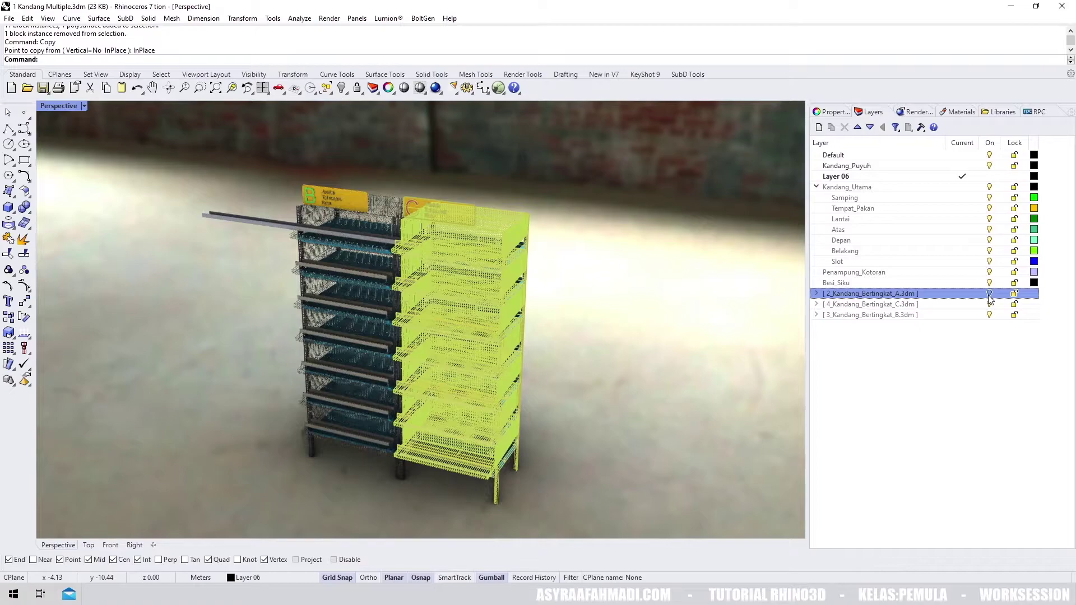
{"action": "double_click", "coordinate": [993, 306]}
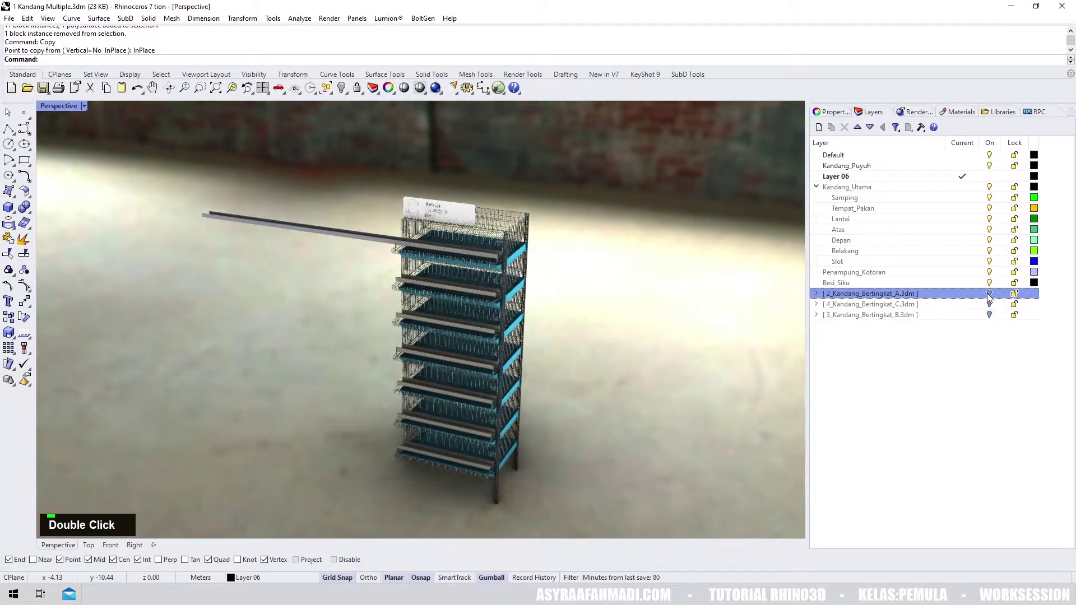
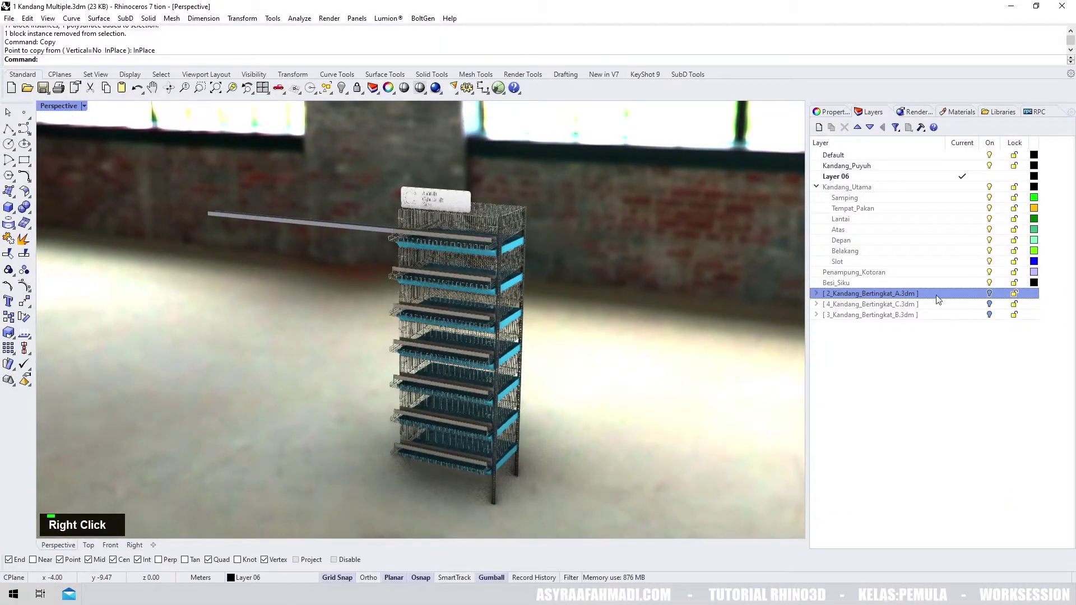
{"action": "right_click", "coordinate": [490, 222]}
{"action": "scroll", "scroll_direction": "up", "scroll_amount": 3}
{"action": "scroll", "scroll_direction": "up", "scroll_amount": 3}
{"action": "scroll", "scroll_direction": "down", "scroll_amount": 3}
{"action": "right_click", "coordinate": [510, 246]}
{"action": "scroll", "scroll_direction": "up", "scroll_amount": 3}
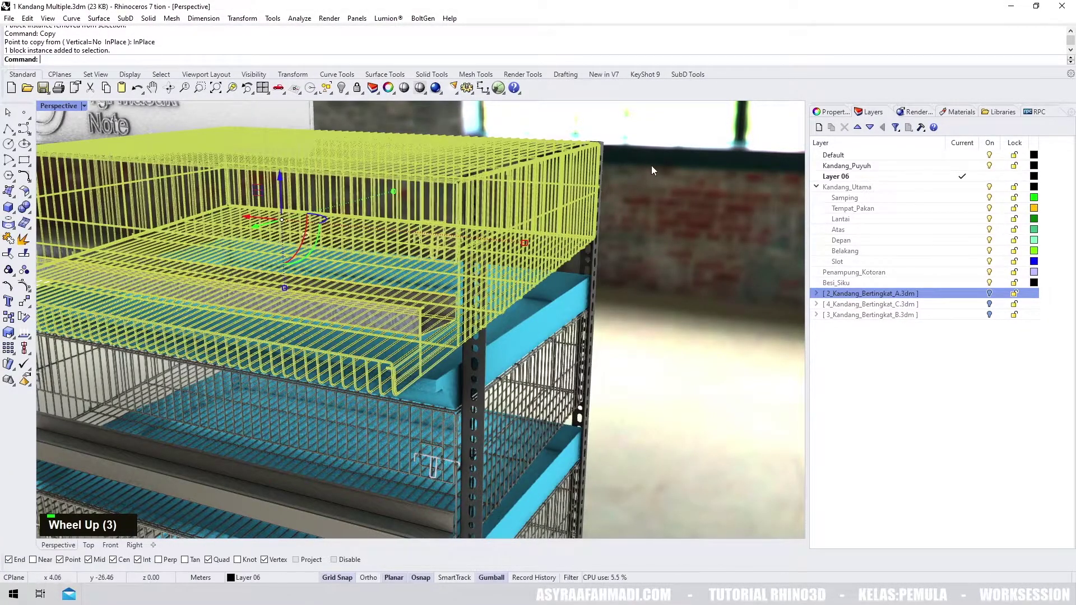
{"action": "scroll", "scroll_direction": "down", "scroll_amount": 3}
{"action": "right_click", "coordinate": [588, 266]}
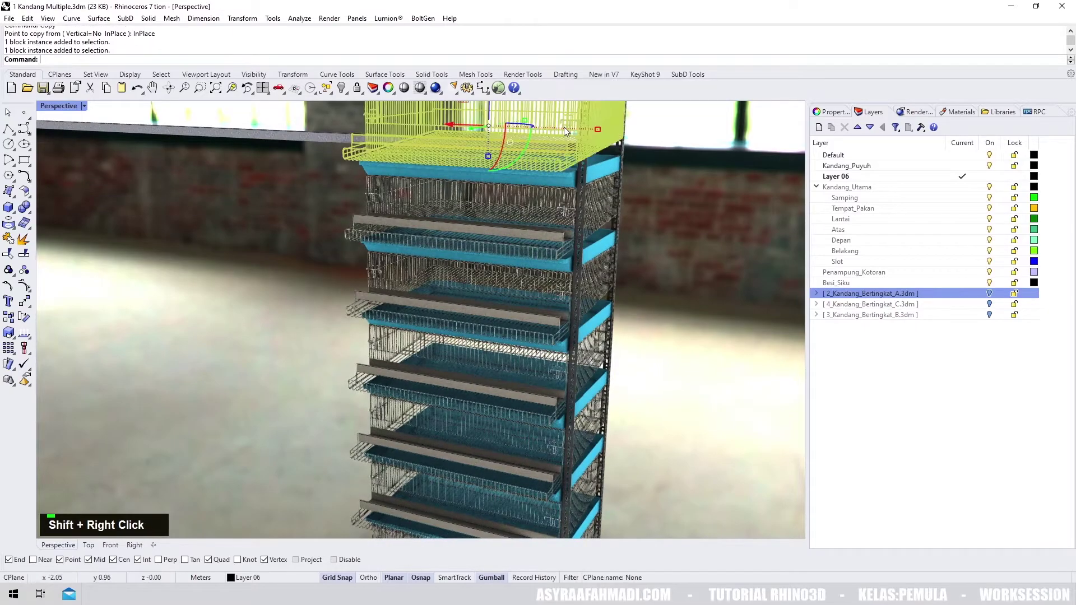
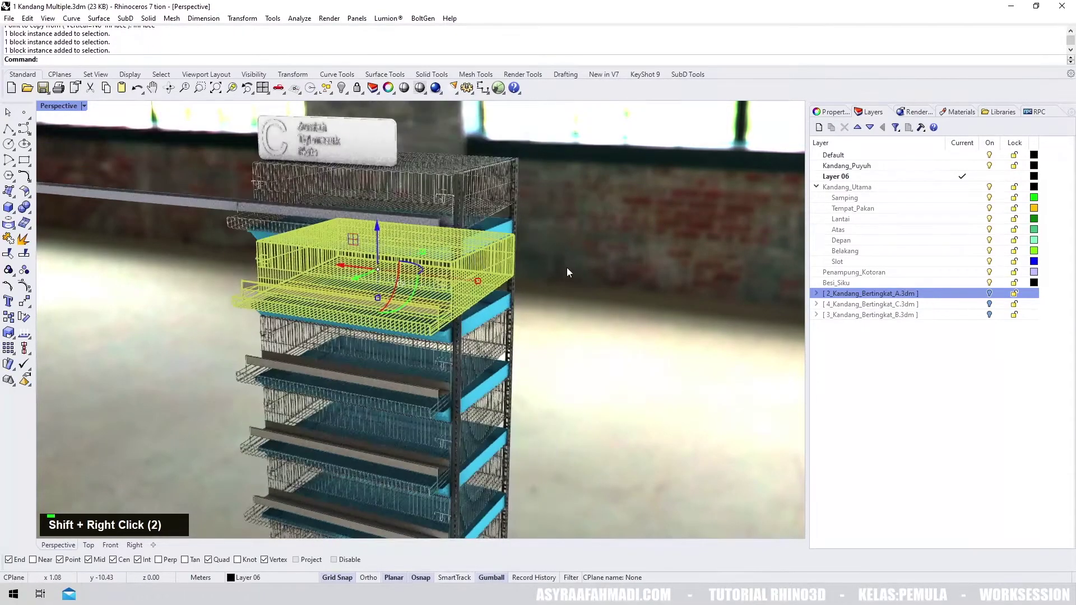
{"action": "scroll", "scroll_direction": "down", "scroll_amount": 3}
{"action": "right_click", "coordinate": [581, 286]}
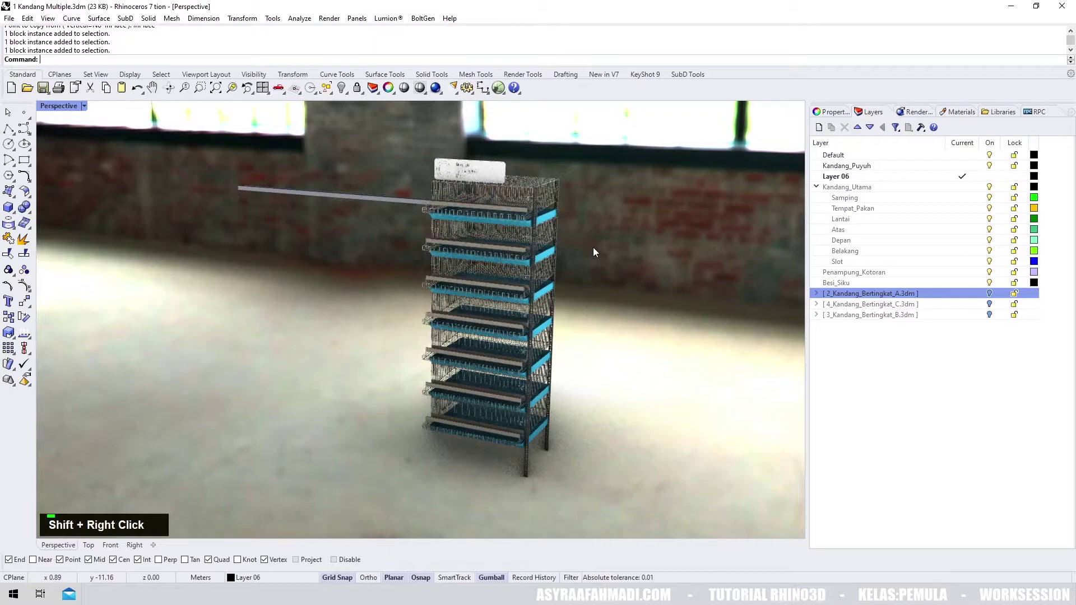
{"action": "key", "text": "shift+Right"}
{"action": "scroll", "scroll_direction": "up", "scroll_amount": 3}
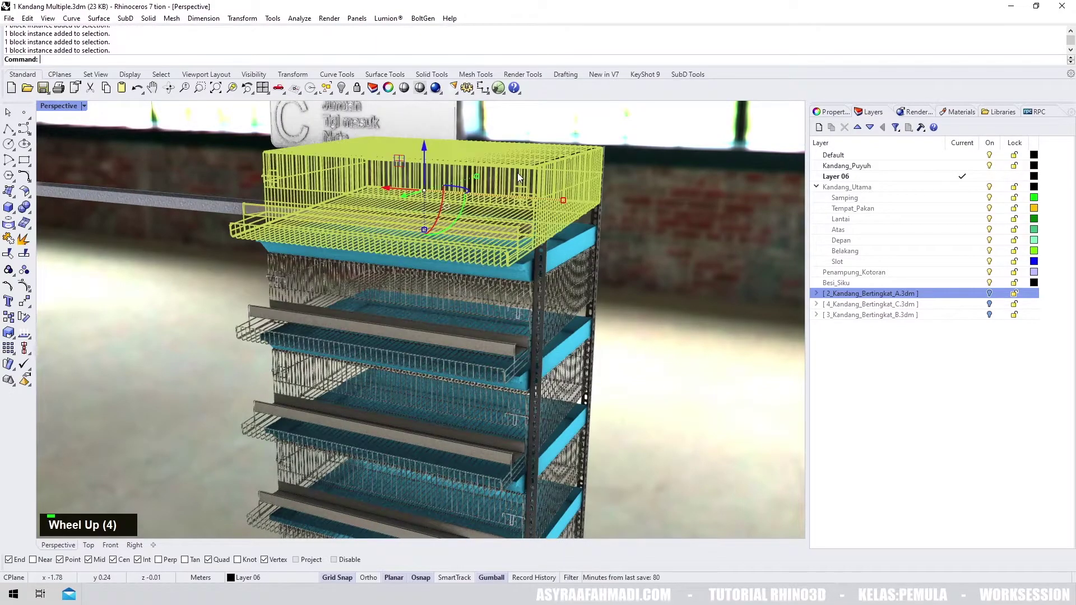
{"action": "double_click", "coordinate": [517, 166]}
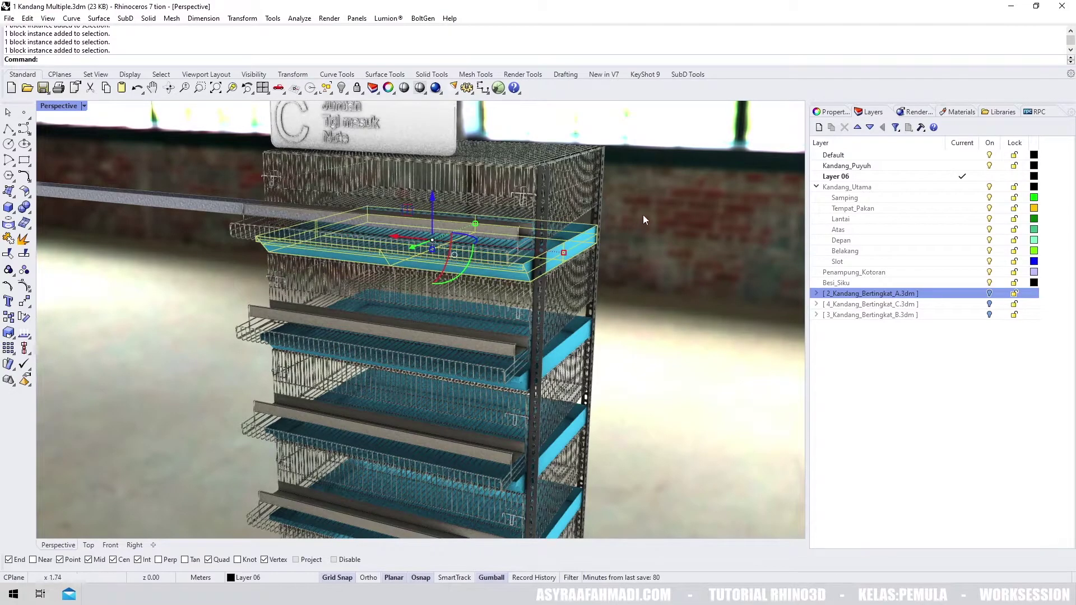
{"action": "right_click", "coordinate": [662, 189]}
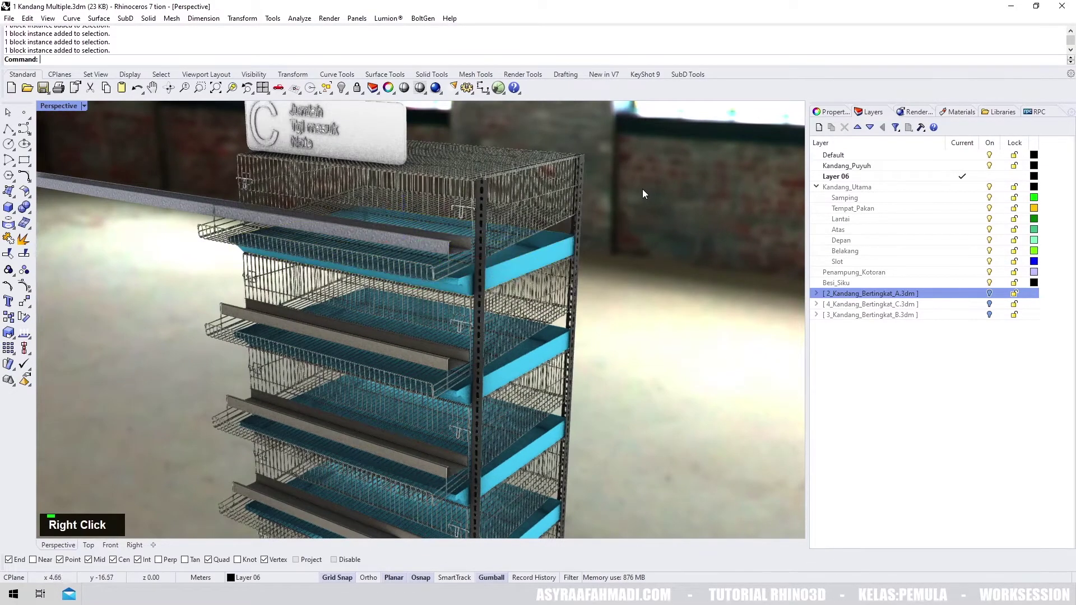
{"action": "key", "text": "ctrl+a"}
{"action": "scroll", "scroll_direction": "up", "scroll_amount": 3}
{"action": "scroll", "scroll_direction": "down", "scroll_amount": 3}
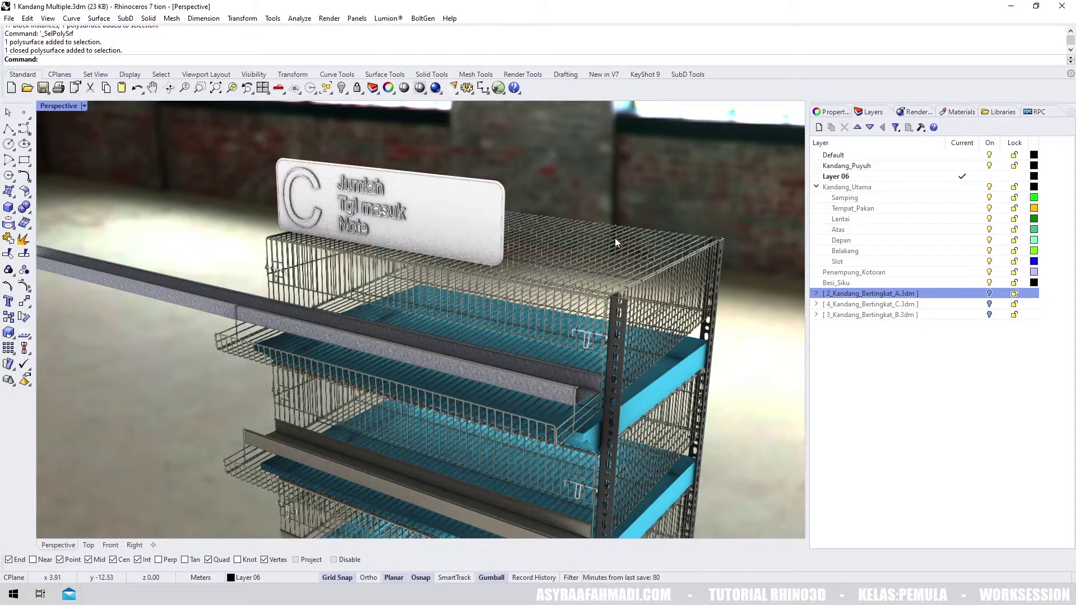
{"action": "scroll", "scroll_direction": "down", "scroll_amount": 3}
{"action": "right_click", "coordinate": [628, 325]}
{"action": "scroll", "scroll_direction": "up", "scroll_amount": 3}
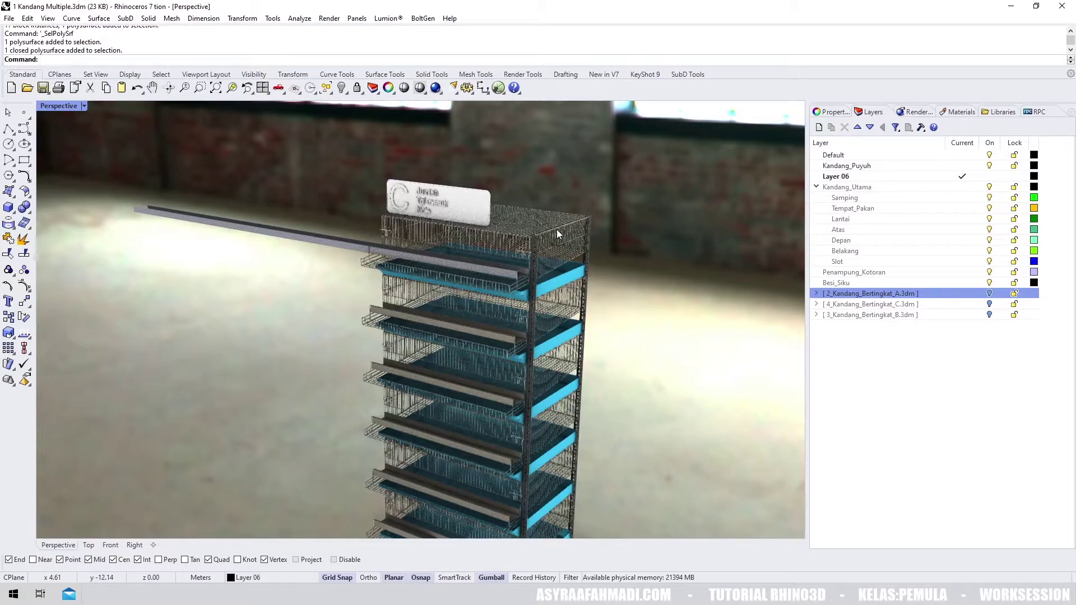
- Expand the [2_Kandang_Bertingkat_A.3dm] layer tree and orbit to face the full three-column rack
{"action": "double_click", "coordinate": [960, 304]}
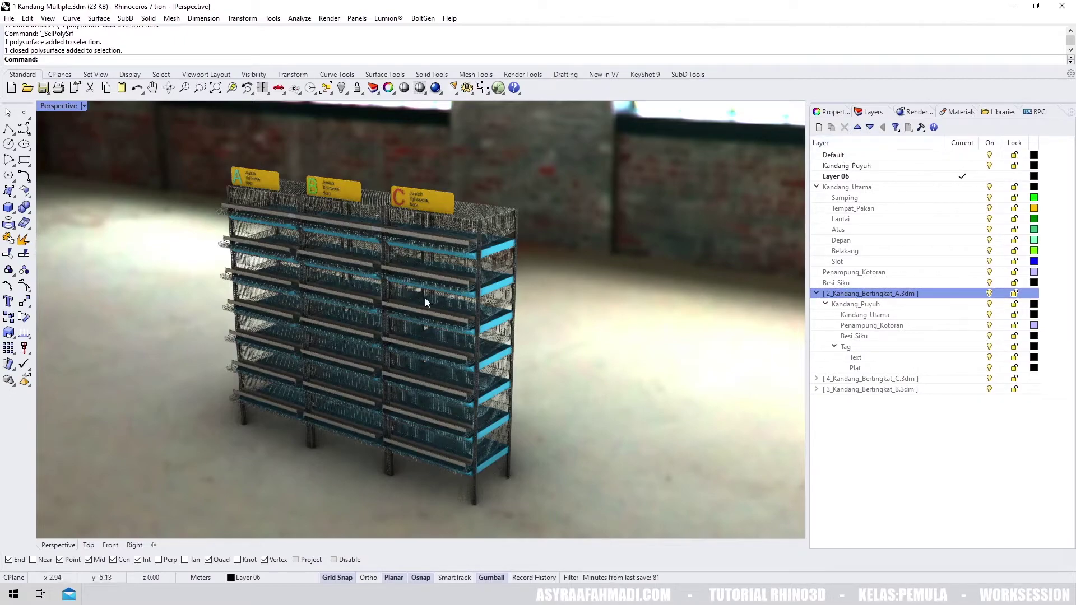
{"action": "right_click", "coordinate": [515, 280]}
{"action": "right_click", "coordinate": [473, 288]}
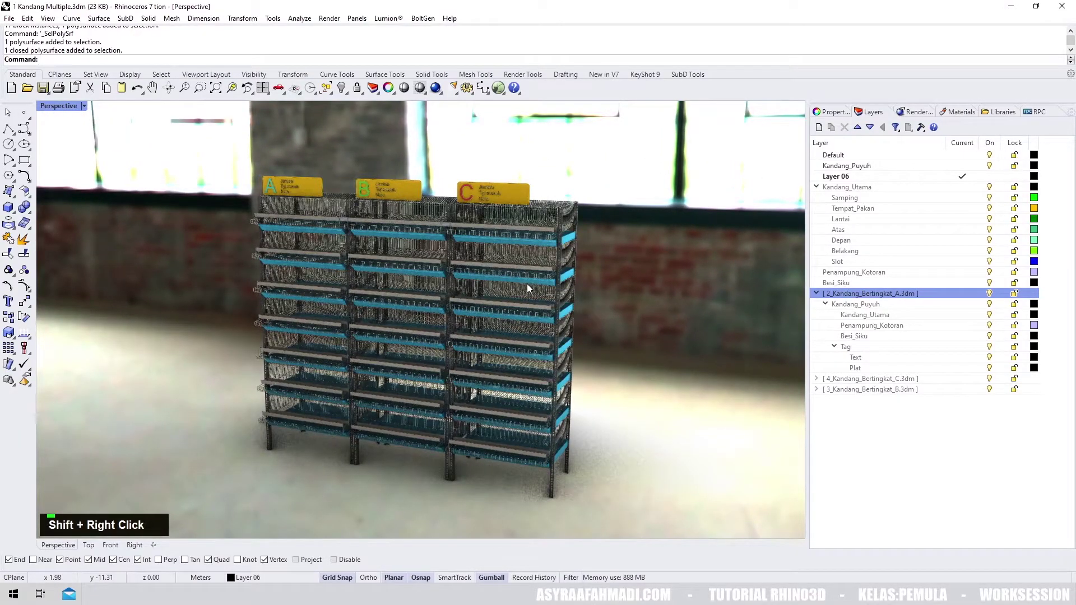